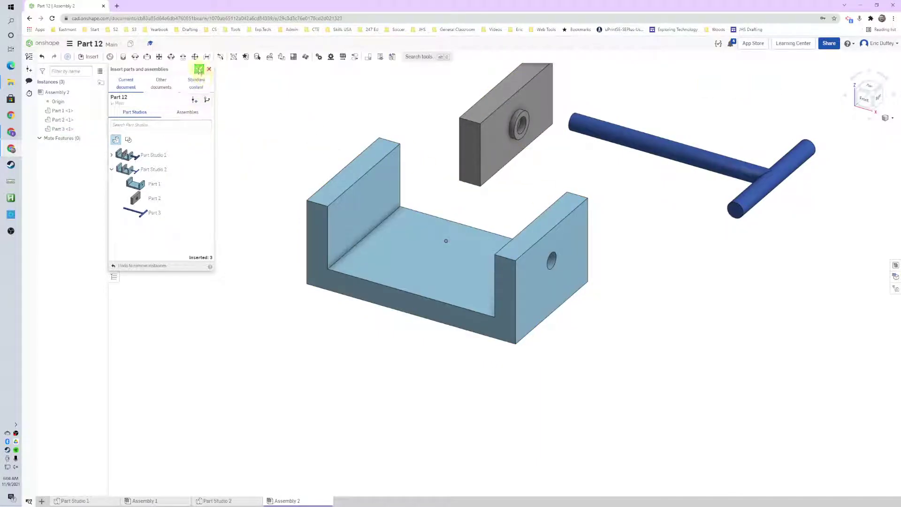
- Confirm the inserted jaw, U-shaped base and T-handle, leaving the base fixed in the assembly
click(202, 75)
middle_click(257, 166)
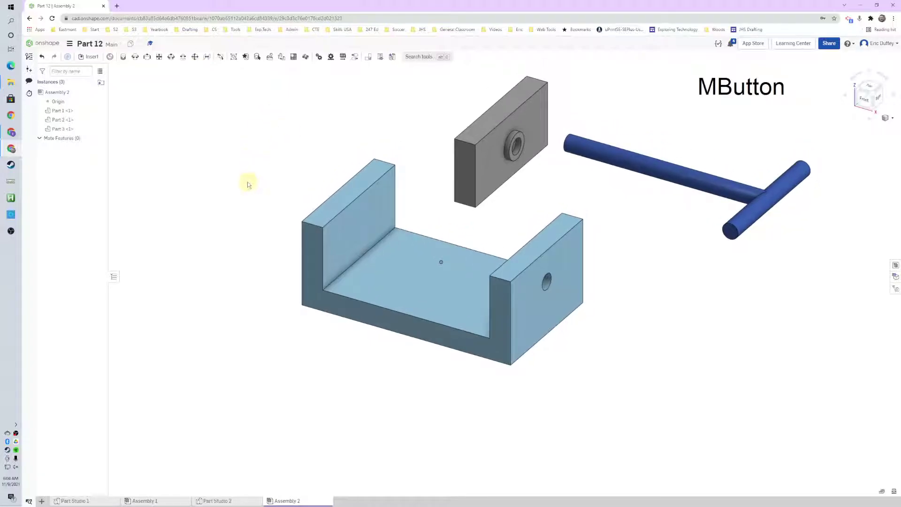
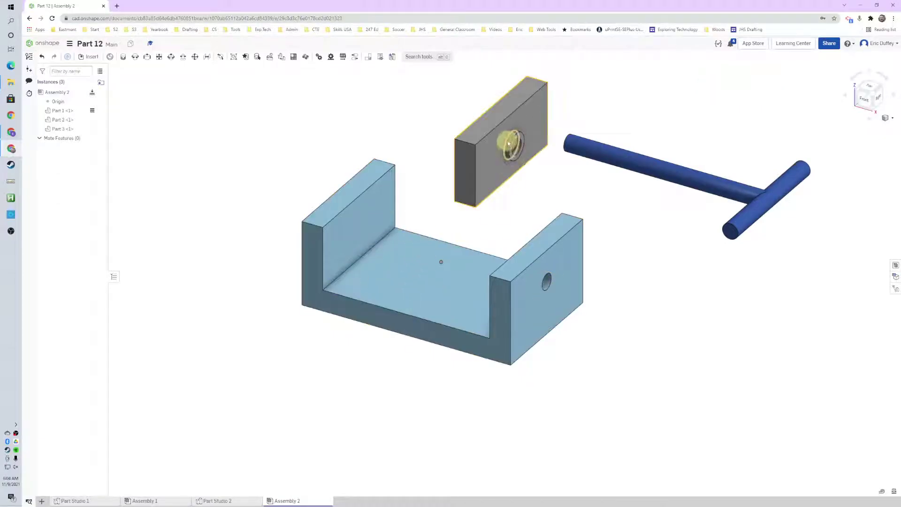
click(506, 141)
click(651, 168)
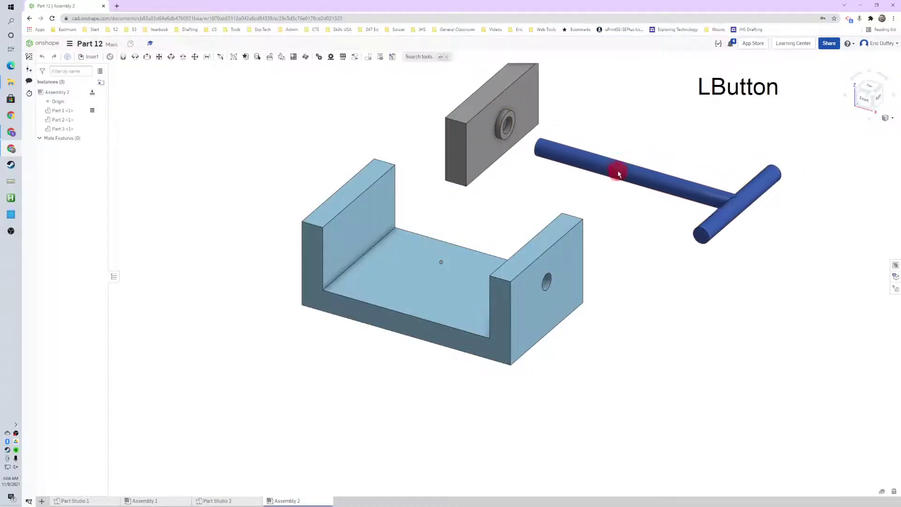
middle_click(684, 155)
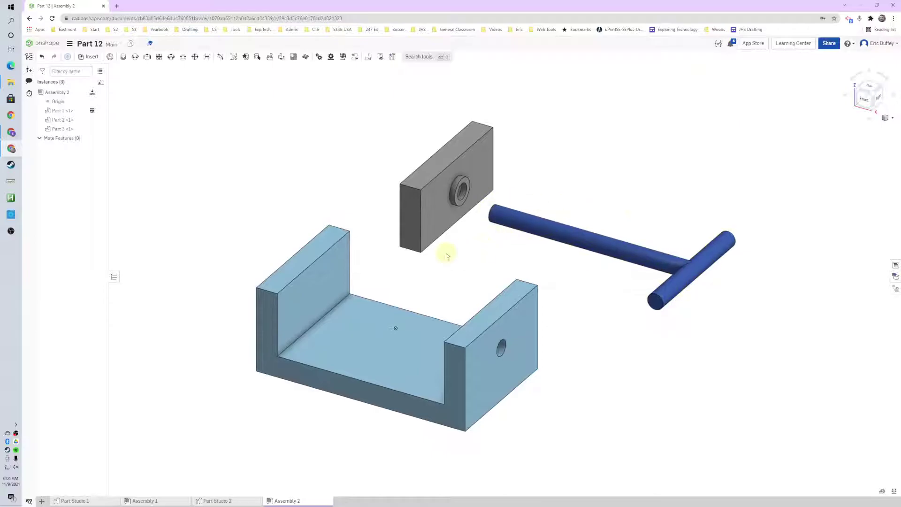
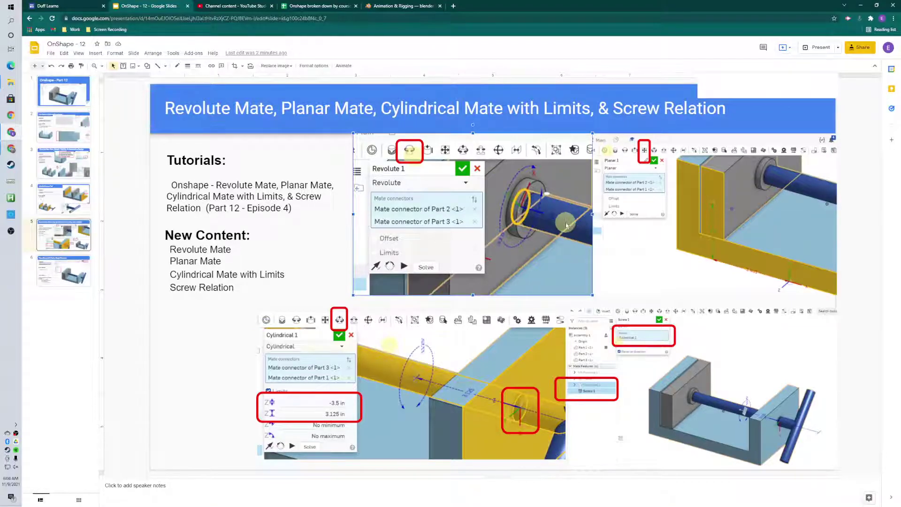
- Return from the mates reference slide to the Onshape assembly
key(alt+Tab)
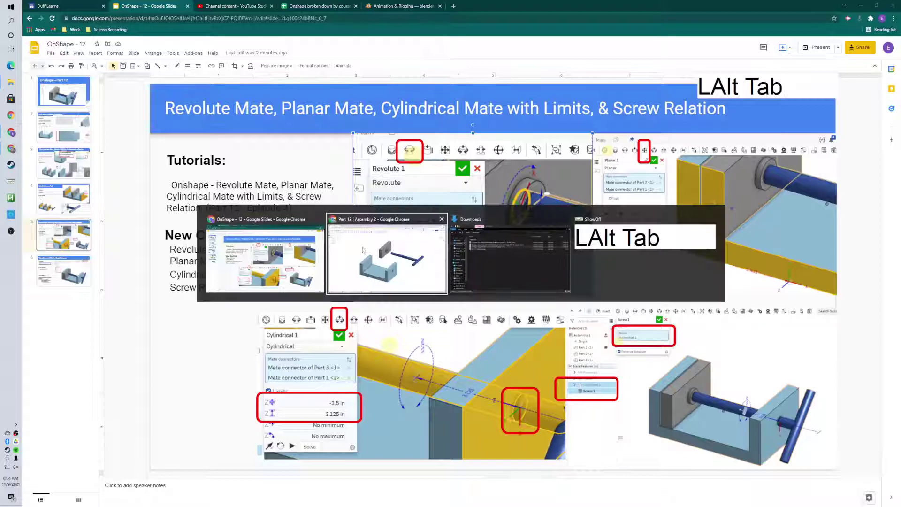
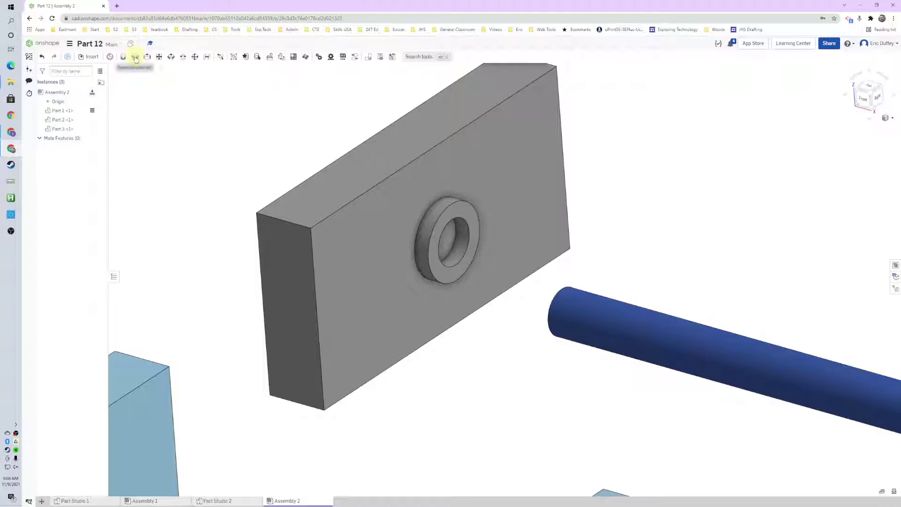
- Create Revolute 1 joining the handle end to the jaw's counterbored hole so it spins
key(s)
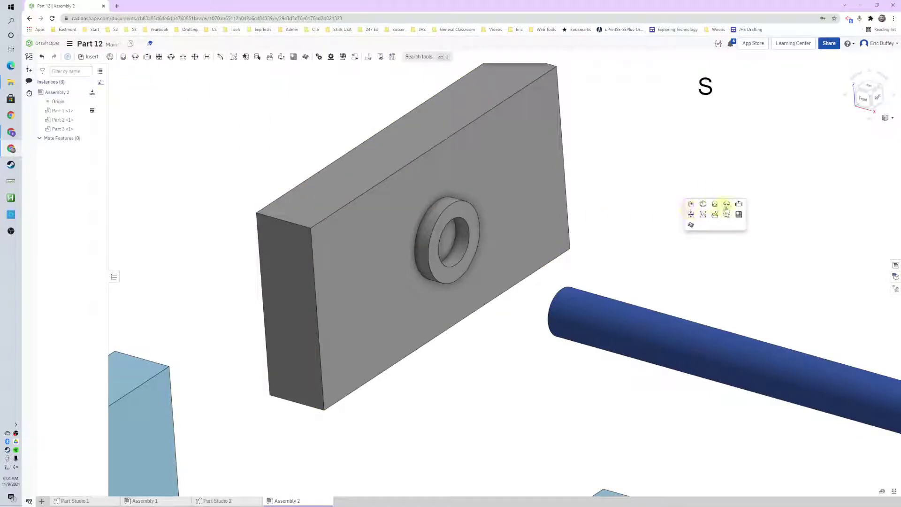
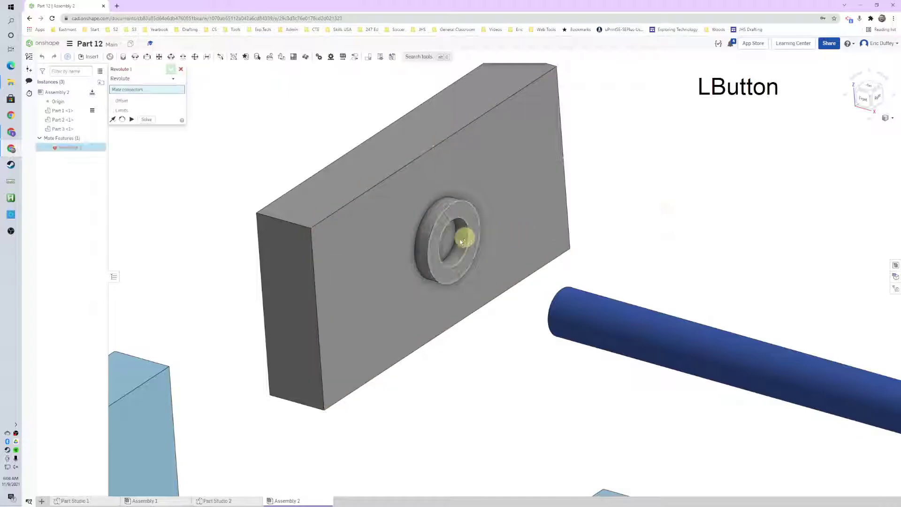
right_click(450, 245)
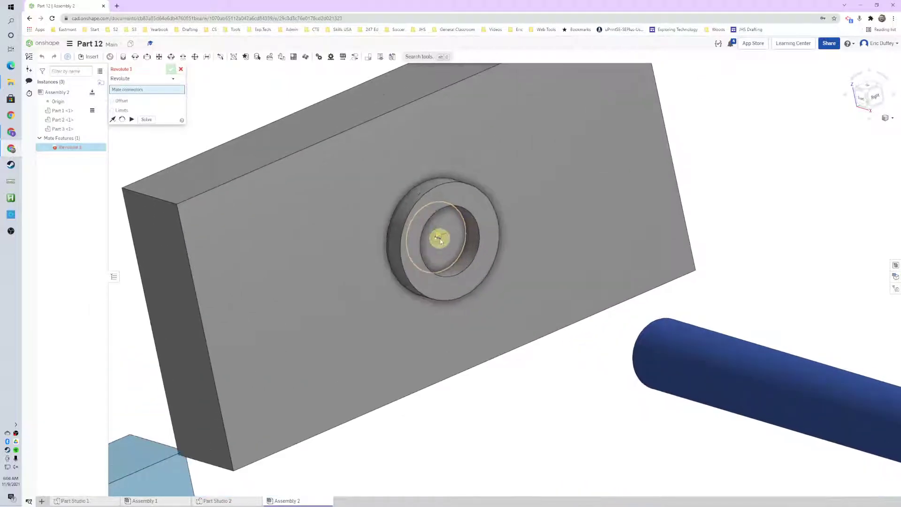
click(440, 238)
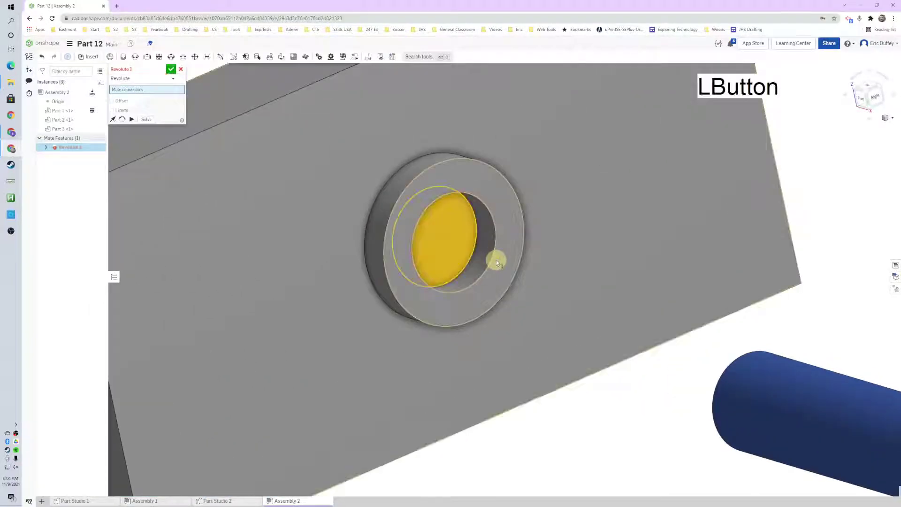
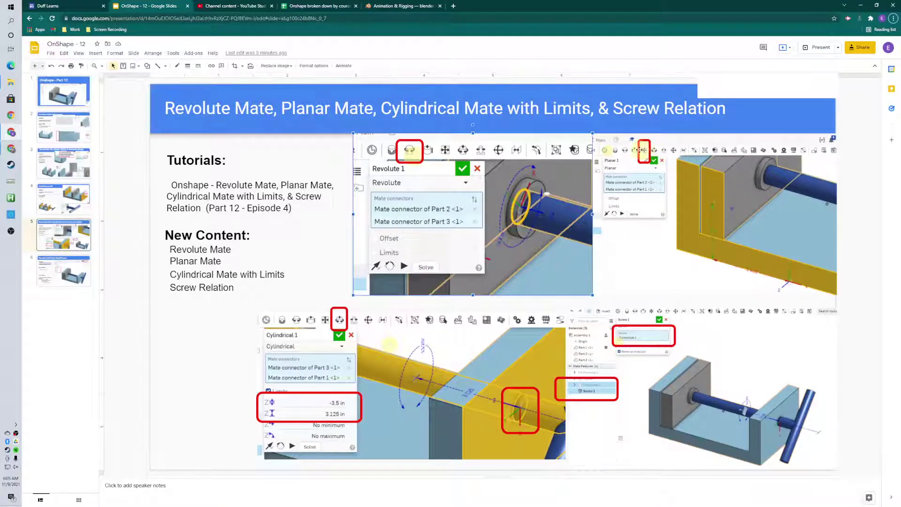
key(alt+Tab)
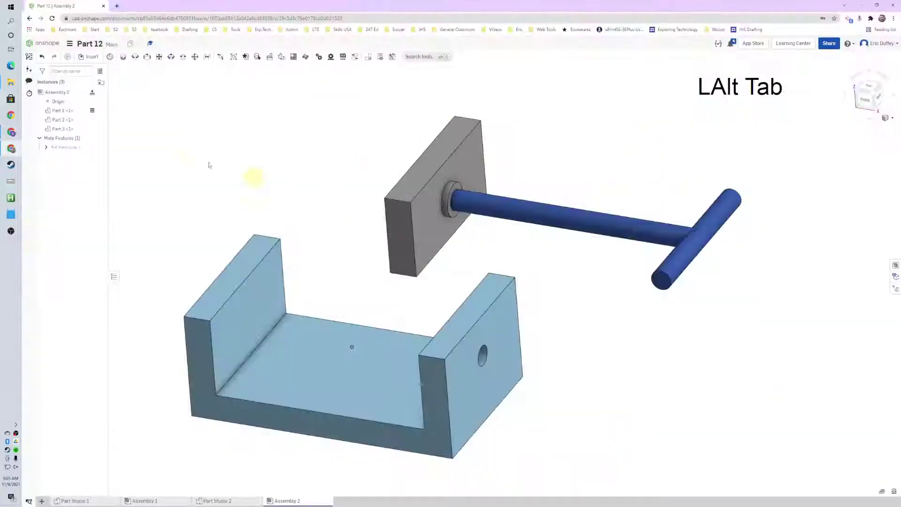
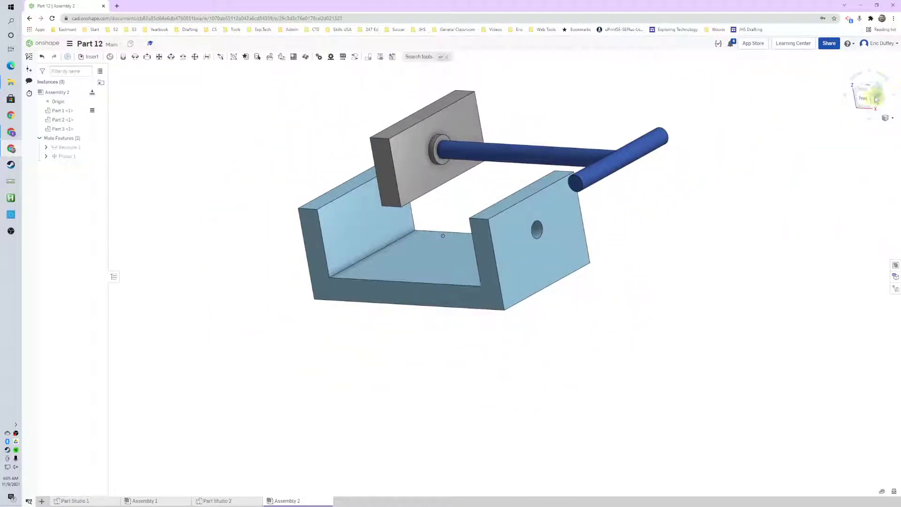
- Check Planar 1 seating the jaw on the base floor from the Right view, then consult the slides
click(878, 102)
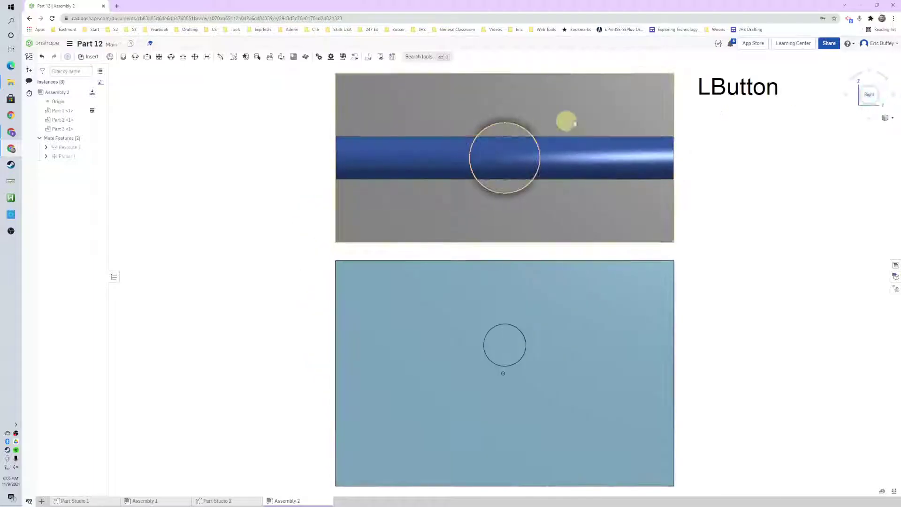
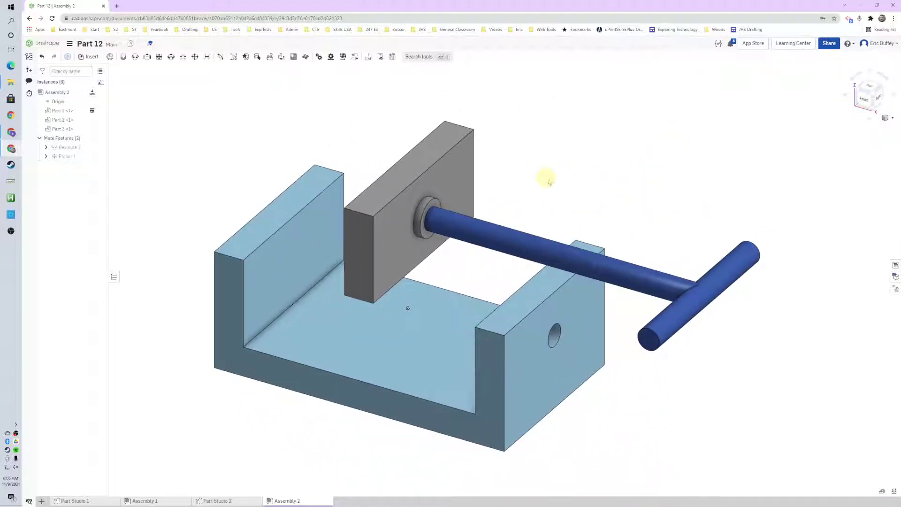
key(alt+Tab)
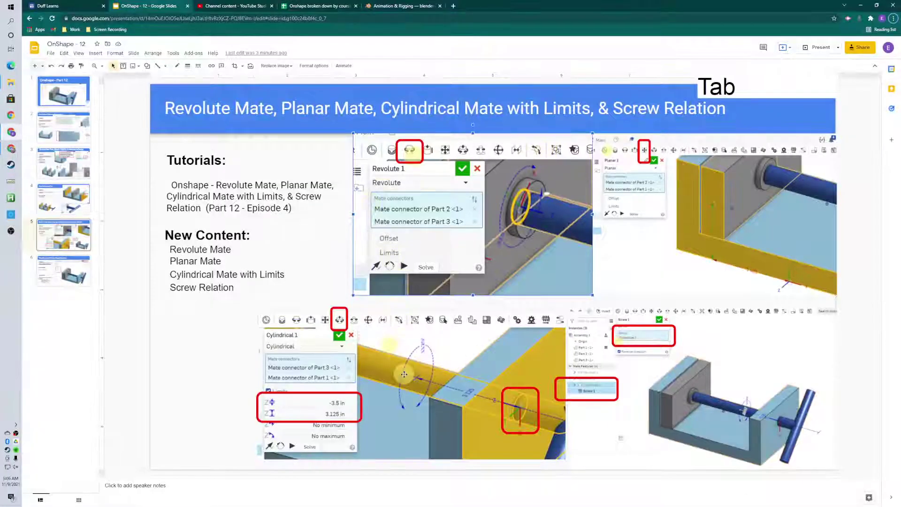
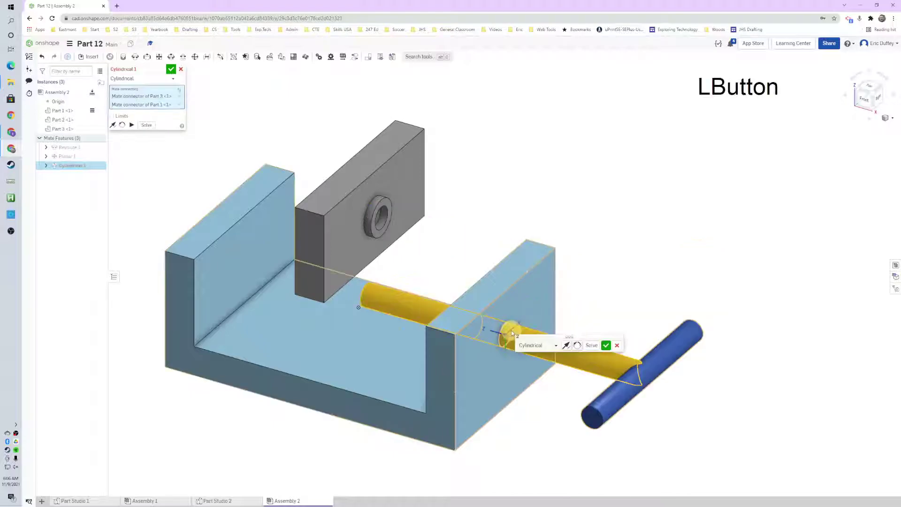
- Animate and accept Cylindrical 1 threading the handle shaft through the base end-wall hole
click(135, 131)
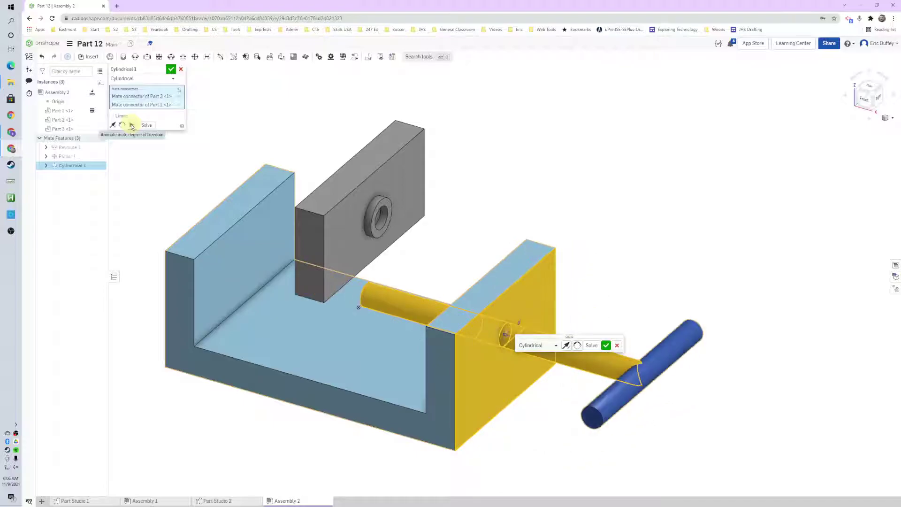
click(133, 126)
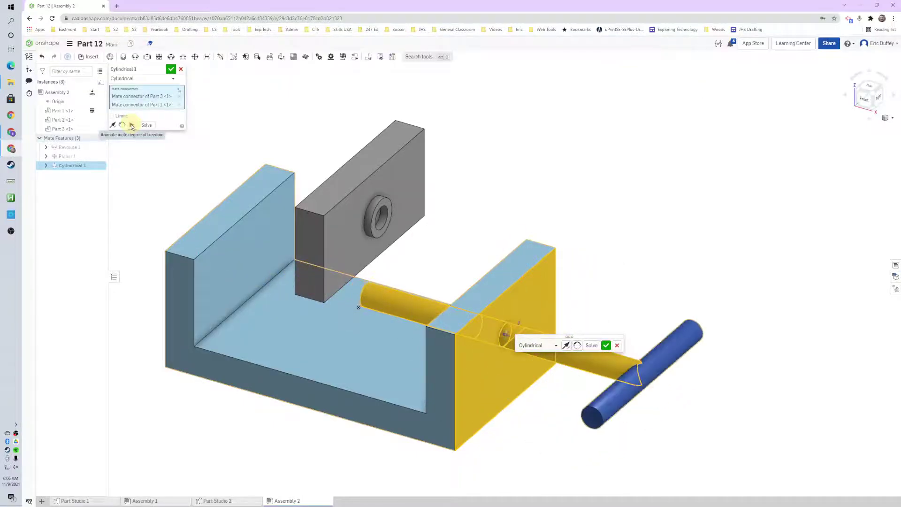
click(173, 77)
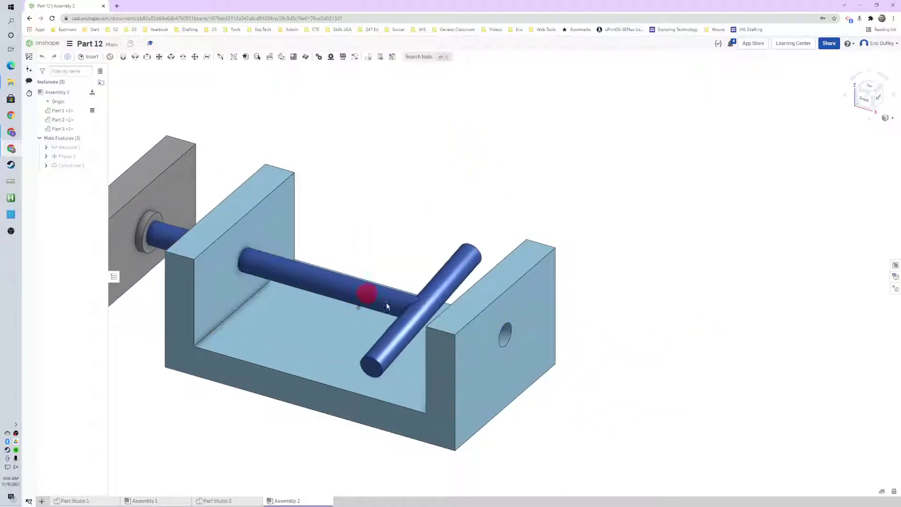
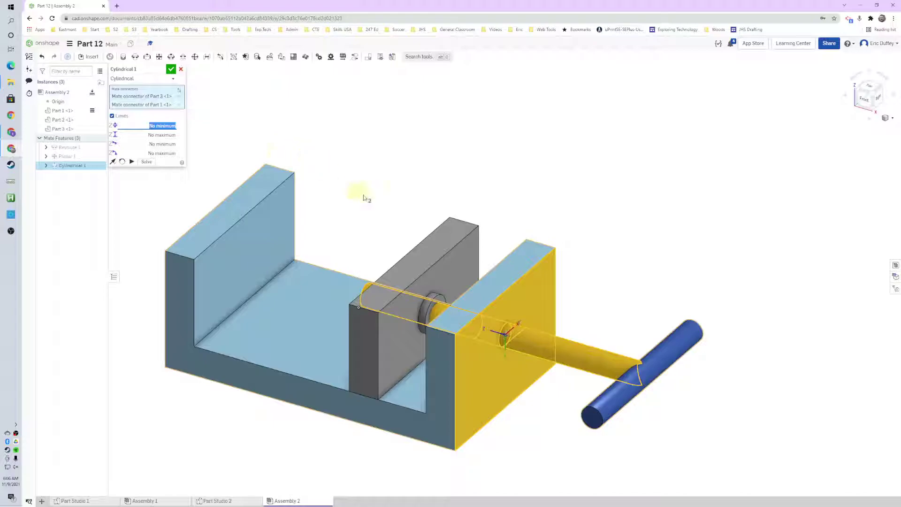
- Enable Limits on Cylindrical 1 and compare against the reference slide's example values
right_click(349, 222)
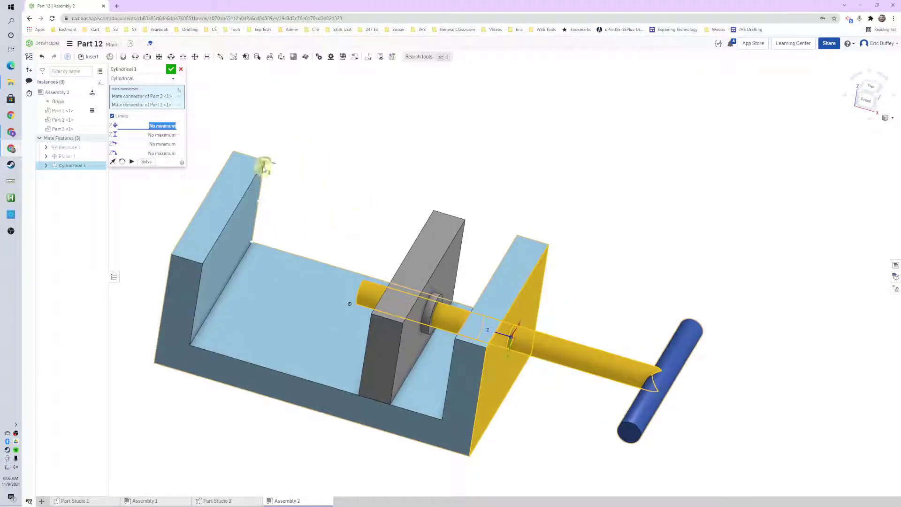
key(alt+Tab)
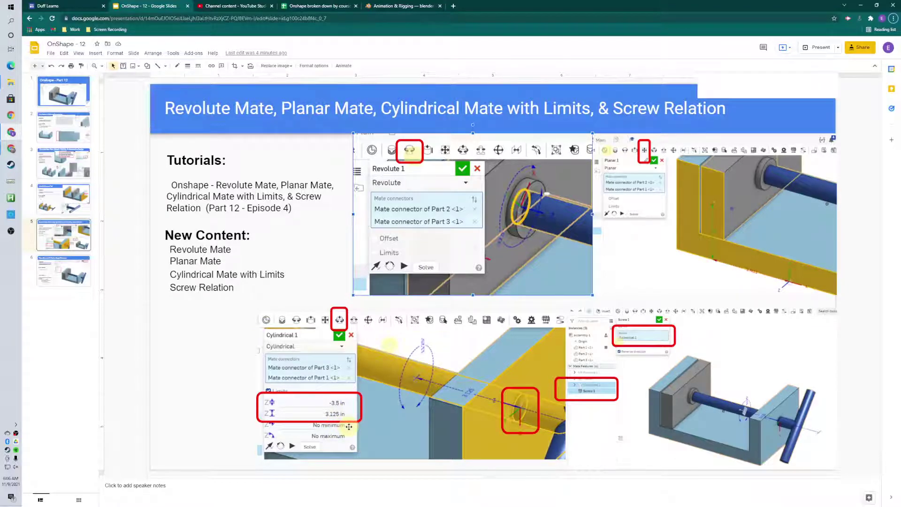
- Set the cylindrical mate's minimum axial limit to -3.5 in, correcting a first -3.25 entry
key(alt+Tab)
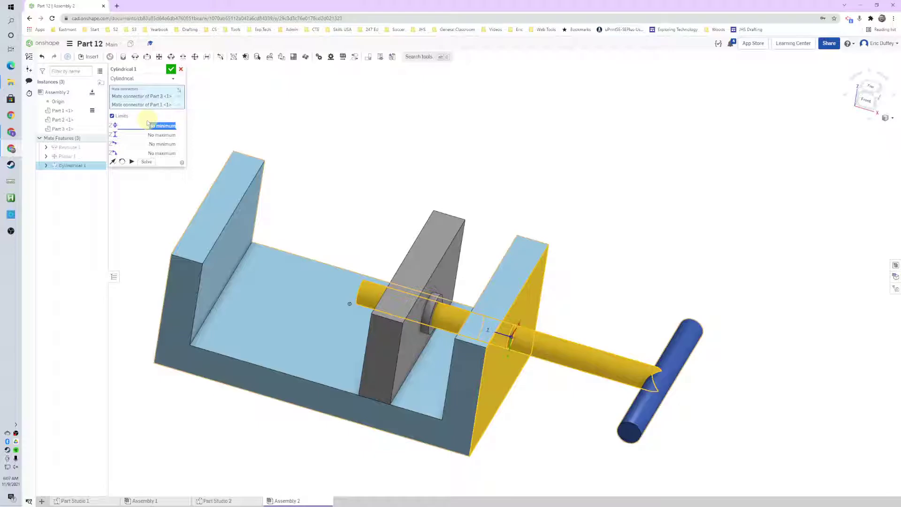
key(KP_Subtract)
key(KP_3)
key(KP_Decimal)
key(KP_2)
key(KP_5)
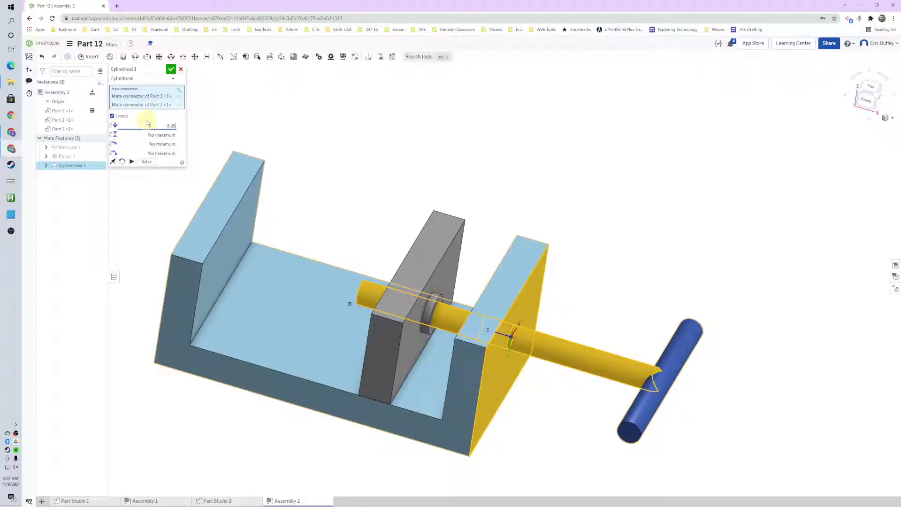
key(alt+Tab)
key(alt+Tab)
key(BackSpace)
key(KP_Subtract)
key(KP_3)
key(KP_Decimal)
key(KP_5)
key(KP_Enter)
key(Tab)
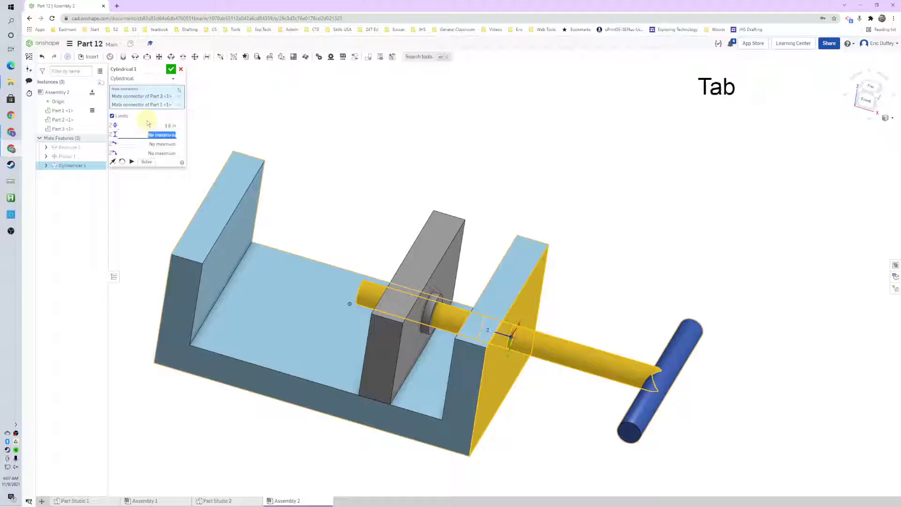
- Set the maximum axial limit to 3.125 in and preview the screw sliding within range
key(KP_3)
key(KP_Decimal)
key(KP_1)
key(KP_2)
key(KP_5)
key(alt+Tab)
key(alt+Tab)
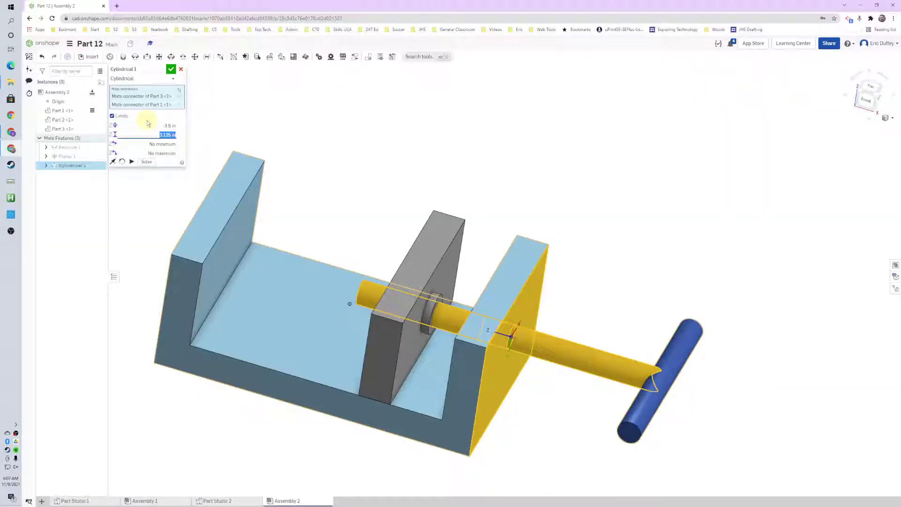
click(135, 169)
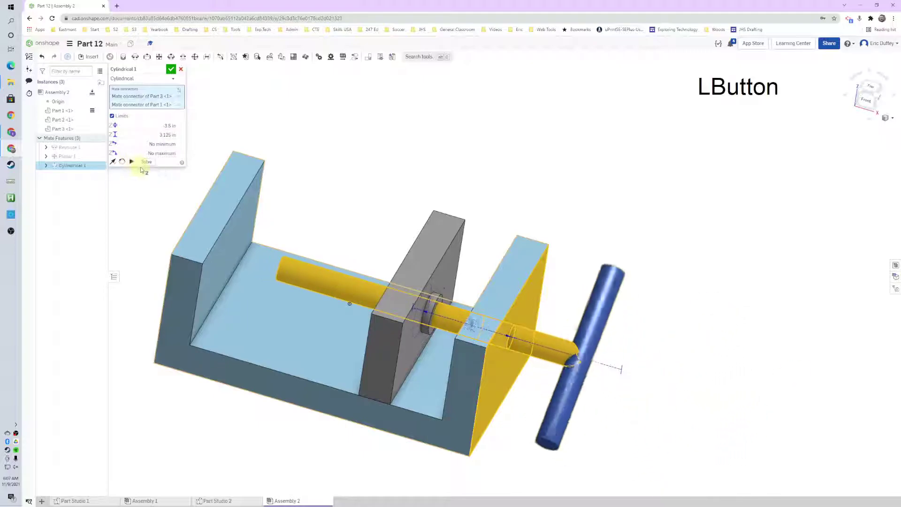
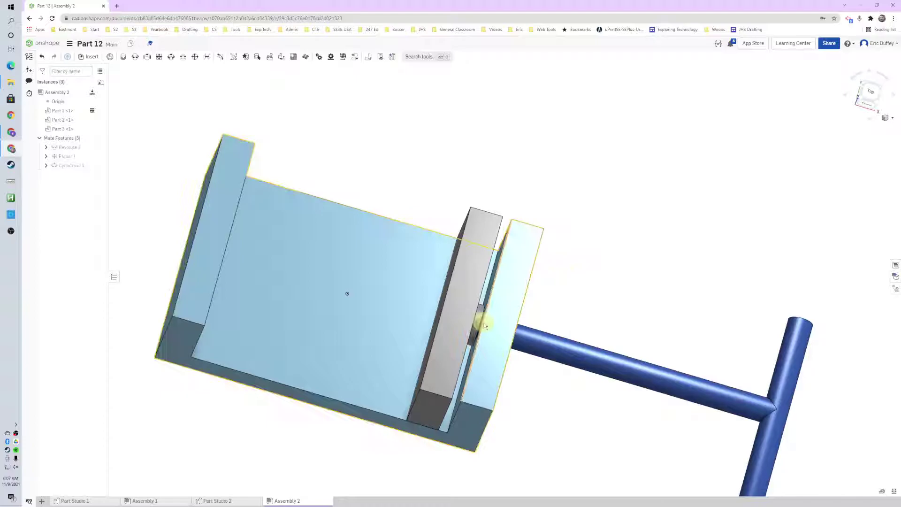
- Drag the screw and handle to test the jaw's limited travel, then bring up the reference slide
right_click(624, 325)
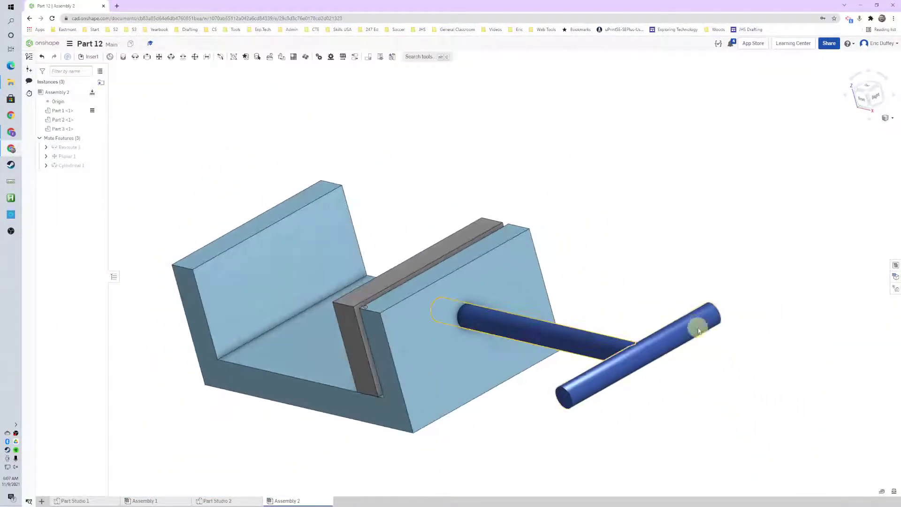
click(575, 394)
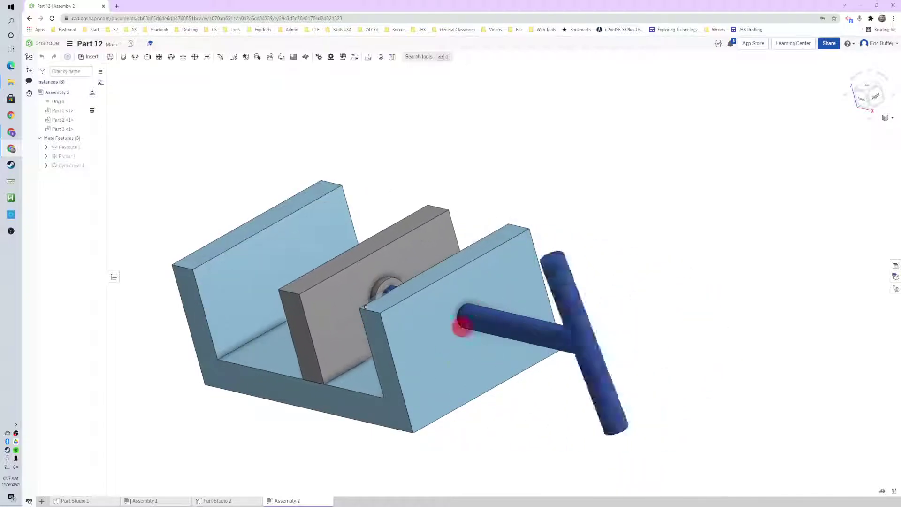
click(500, 203)
right_click(474, 195)
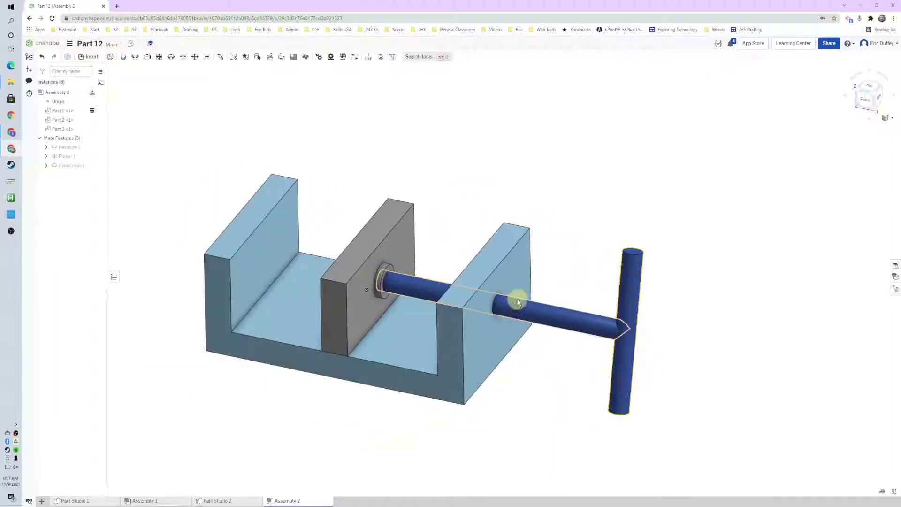
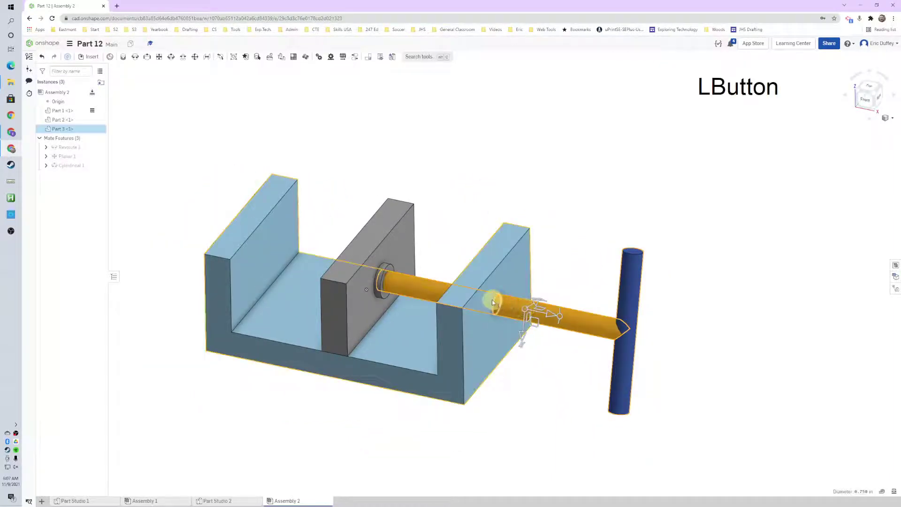
middle_click(573, 265)
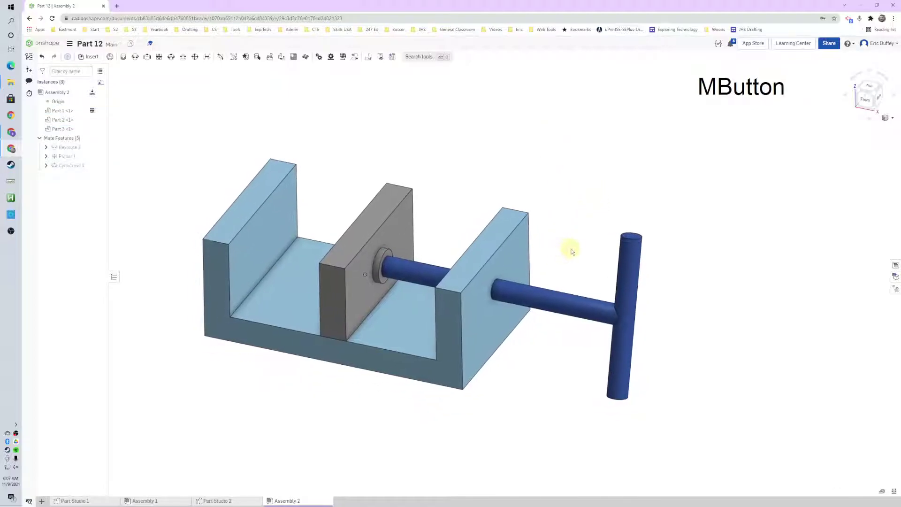
key(alt+Tab)
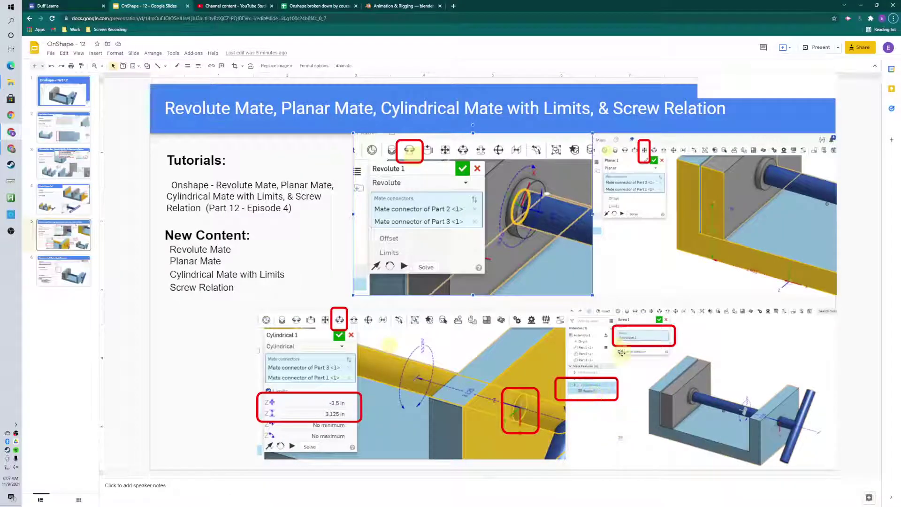
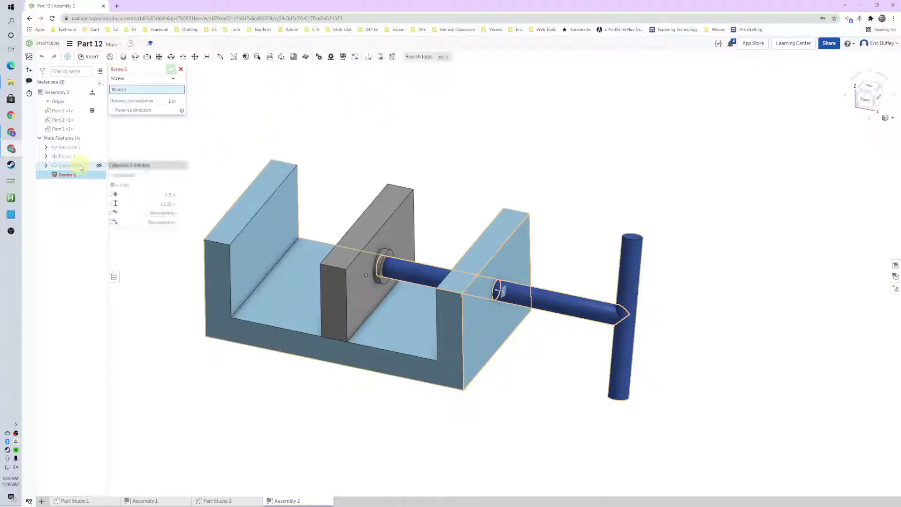
- Add Screw 1 relation on Cylindrical 1 at 2 in per revolution and accept it
click(84, 172)
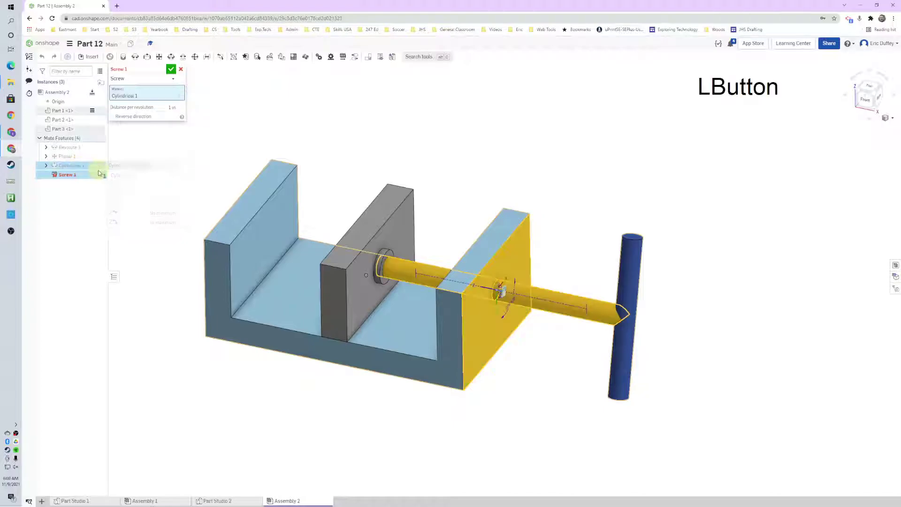
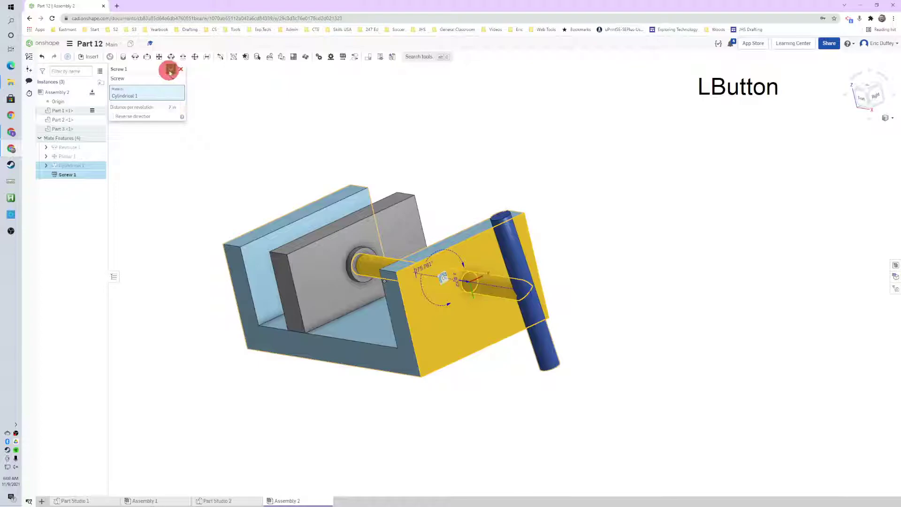
right_click(438, 152)
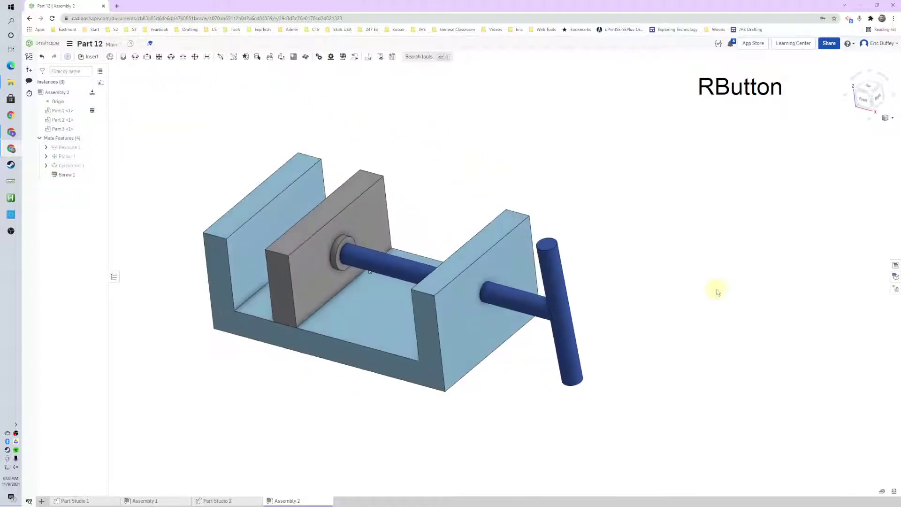
- Turn the handle so the screw drives the movable jaw toward the vise's fixed end
middle_click(688, 309)
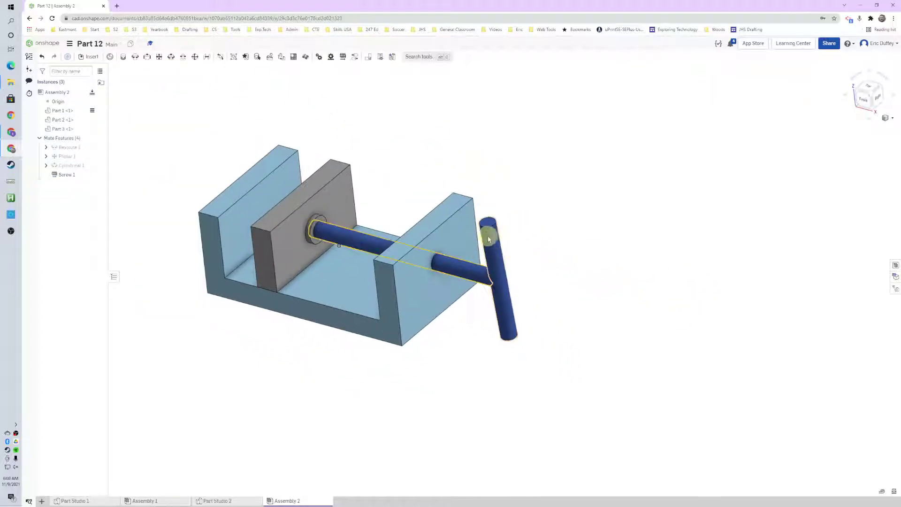
click(491, 238)
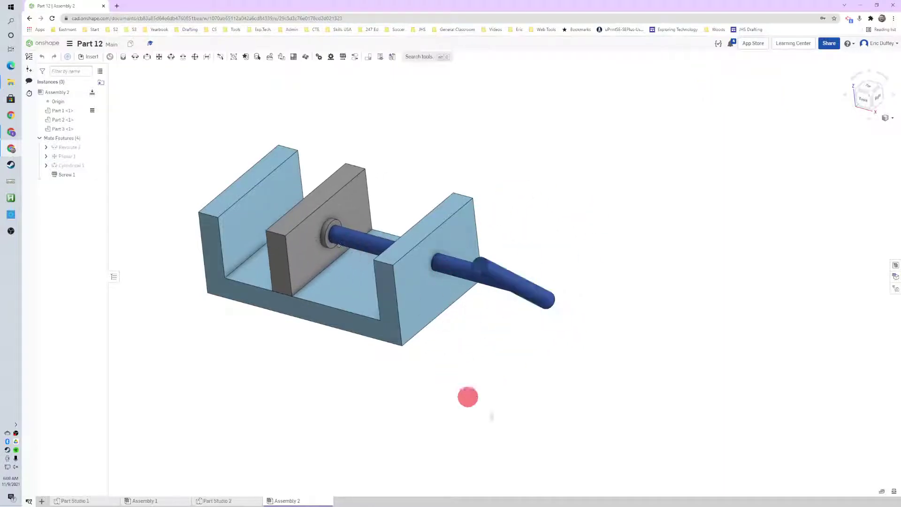